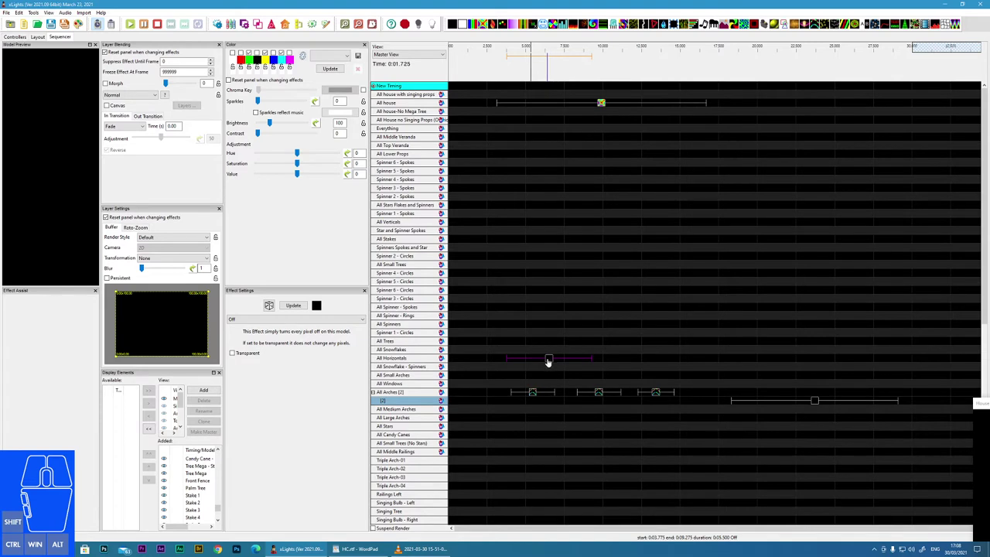
Step: Move the All Horizontals Off effect later and select the first arch chase effect
drag(550, 361, 817, 378)
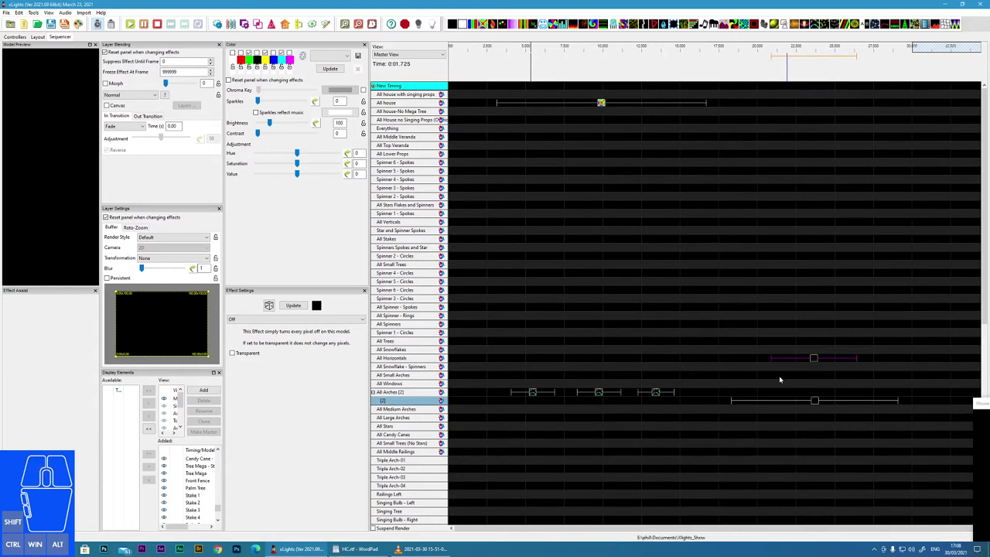
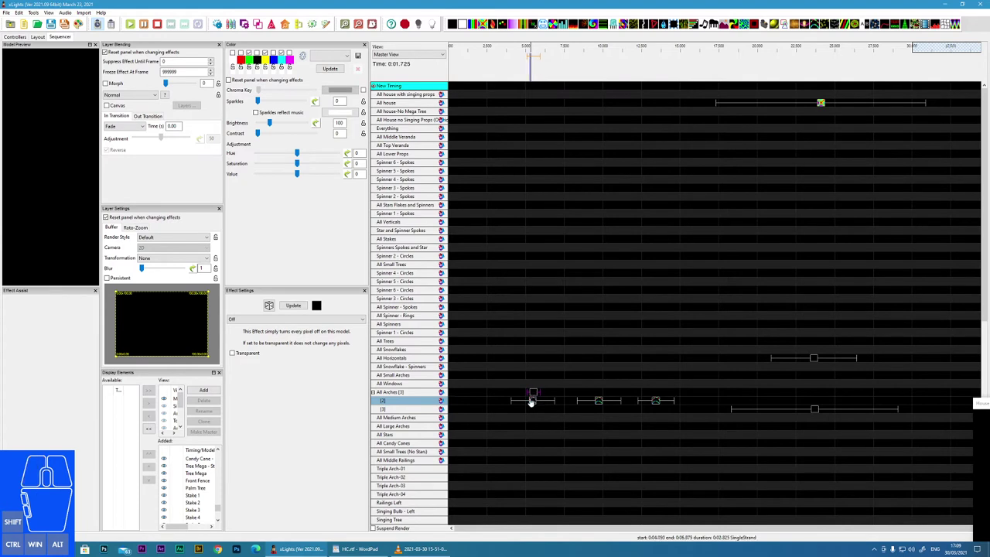
click(537, 404)
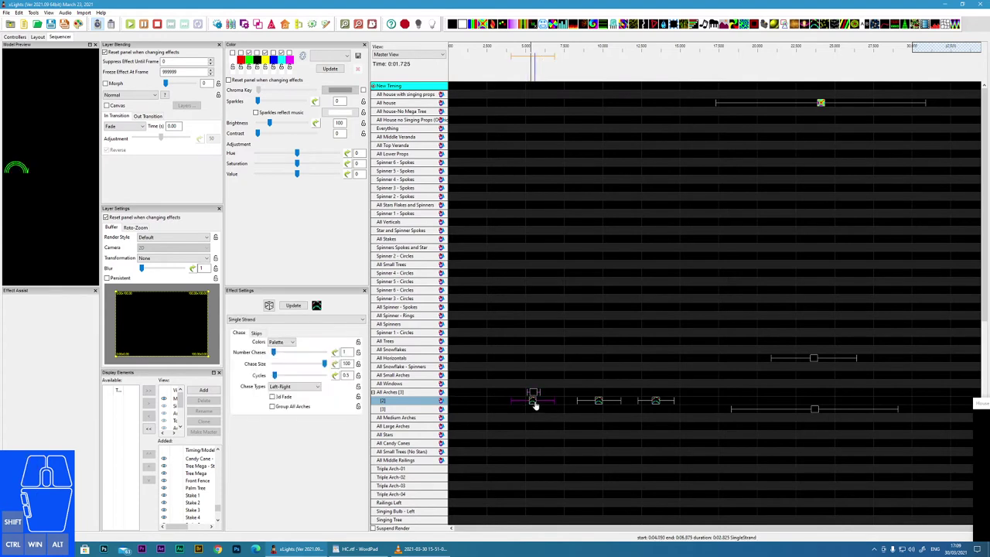
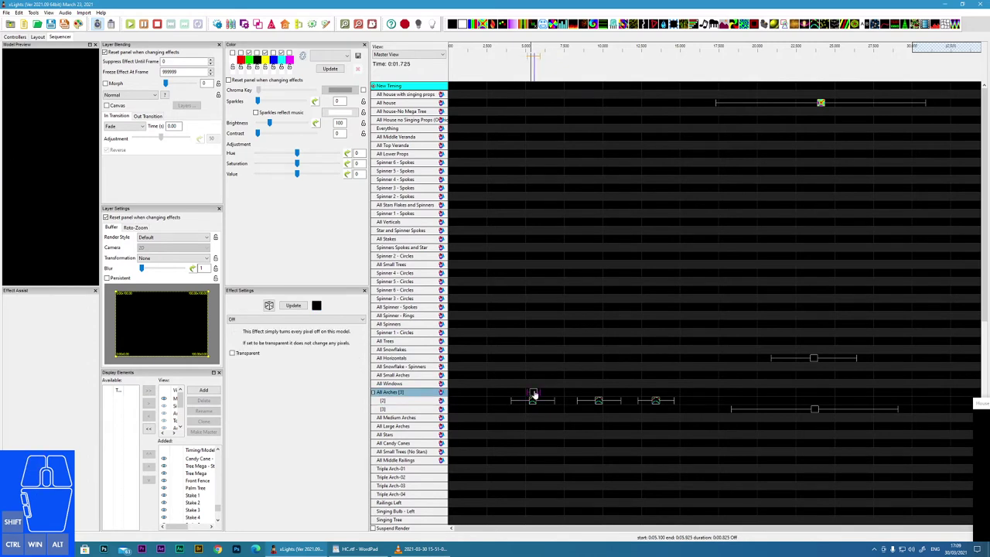
Step: Move the short Off effect to around 13 seconds and select the first chase on arch layer [2]
drag(535, 393, 796, 408)
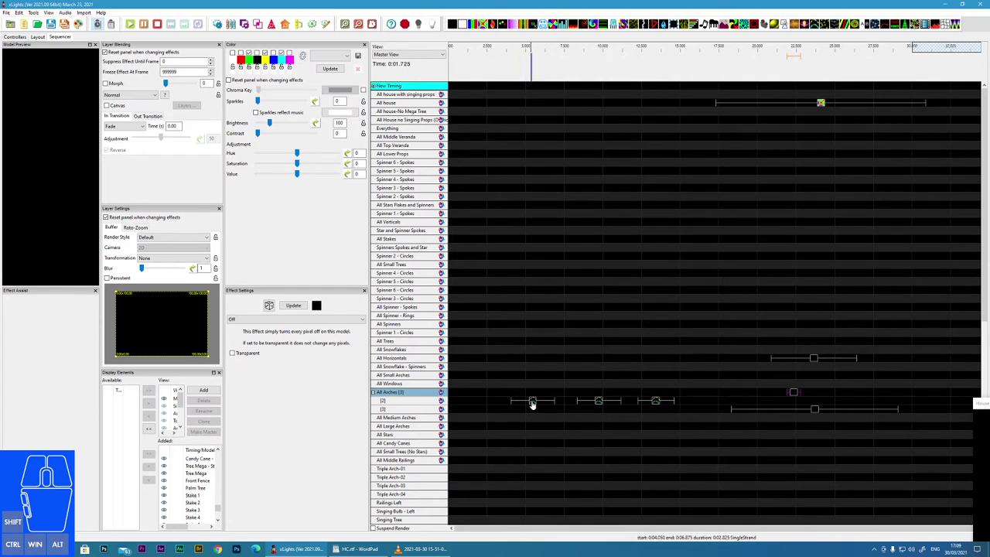
click(534, 403)
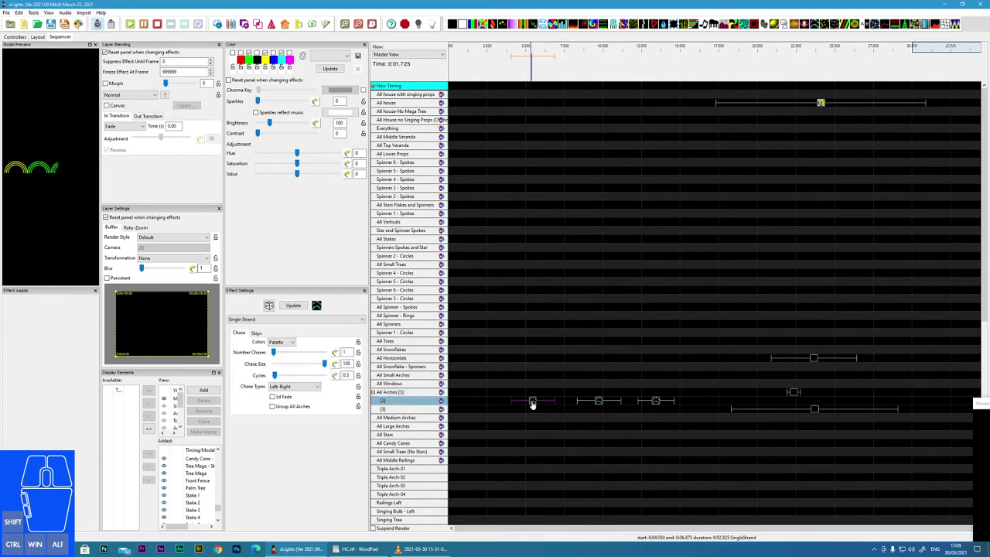
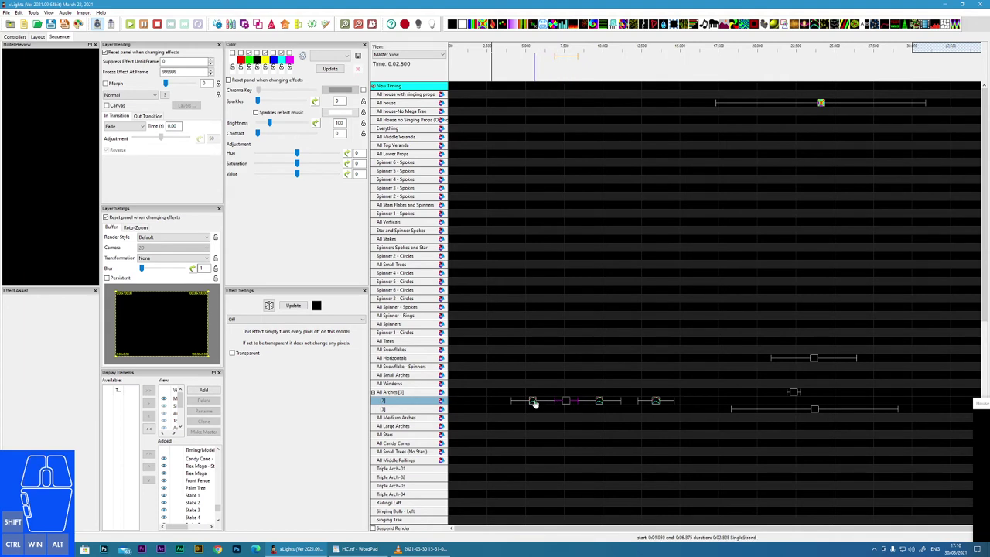
Step: Select the Off effect between the first chases and make it Transparent and Persistent
click(538, 403)
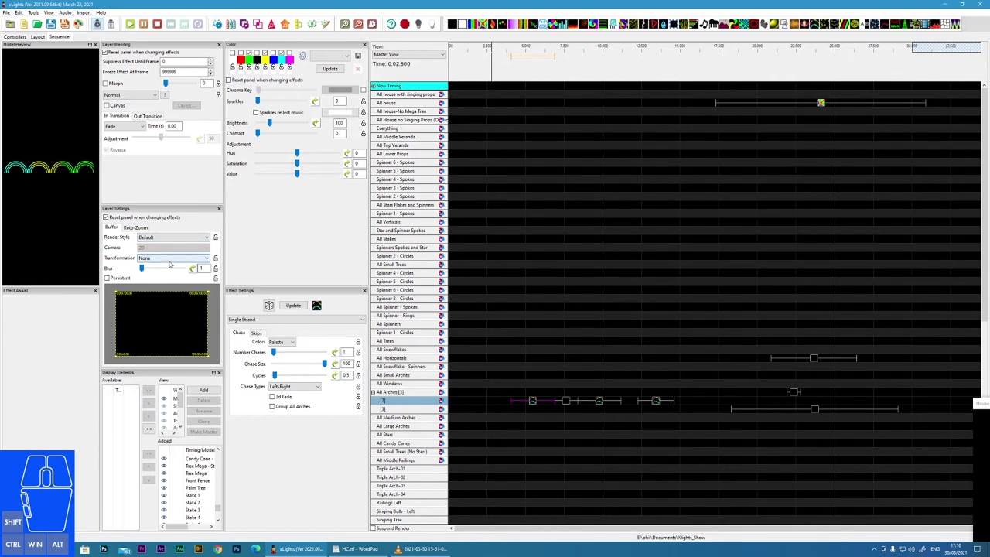
click(566, 405)
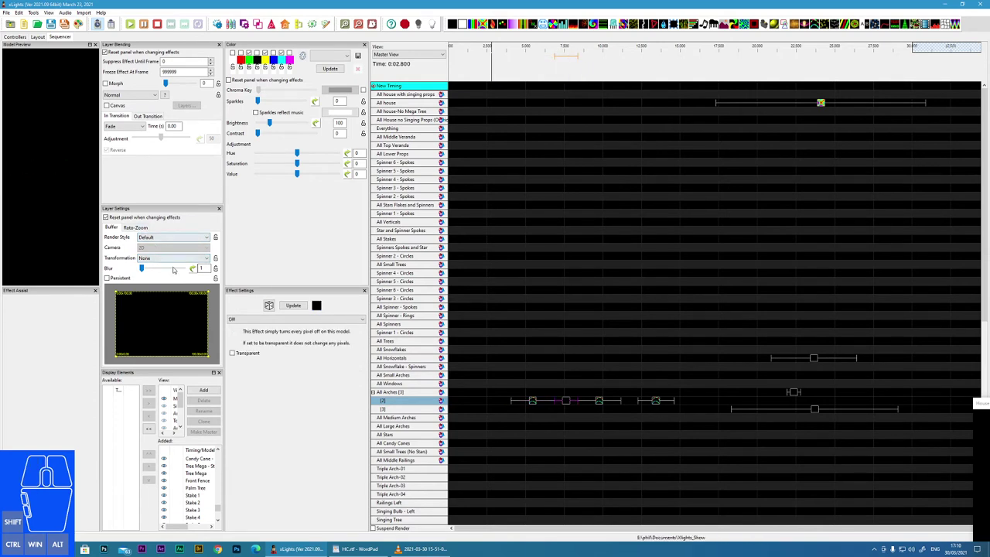
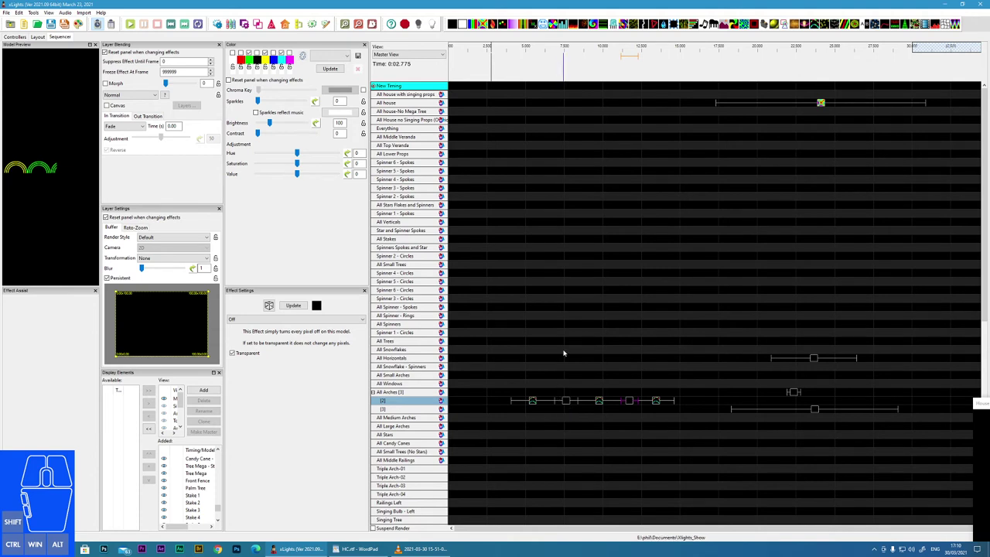
click(571, 402)
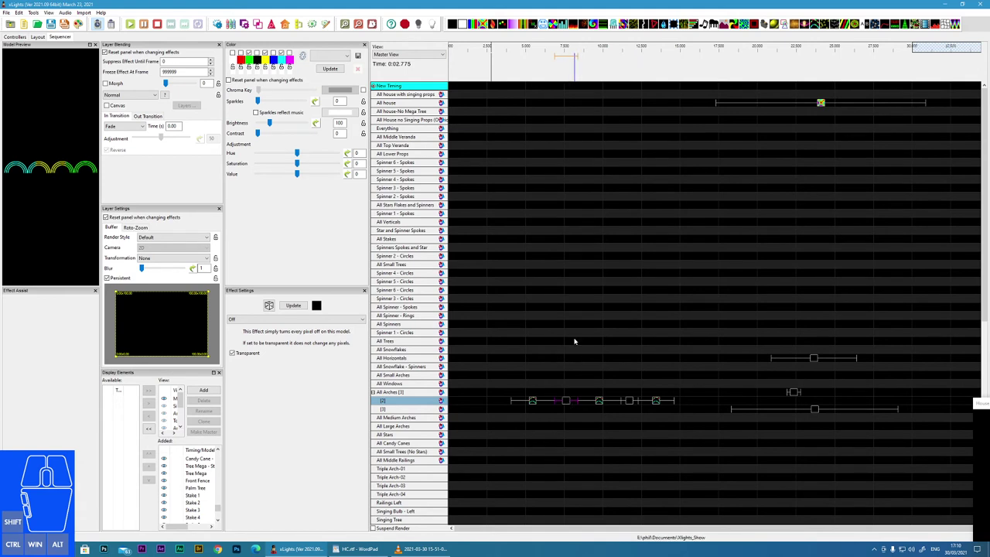
Step: Move the All house Butterfly effect earlier and select the long Off effect on arch layer [3]
drag(825, 106, 587, 109)
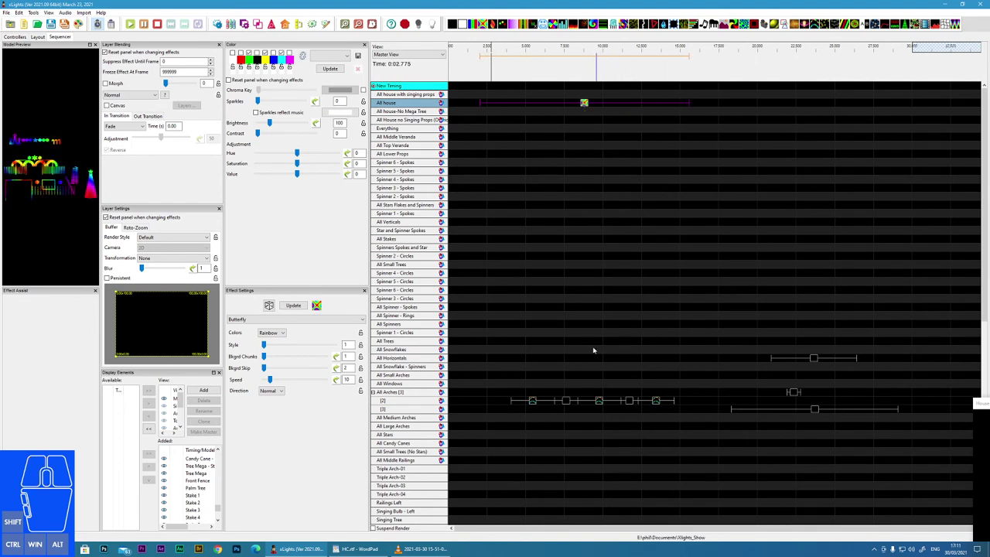
click(534, 405)
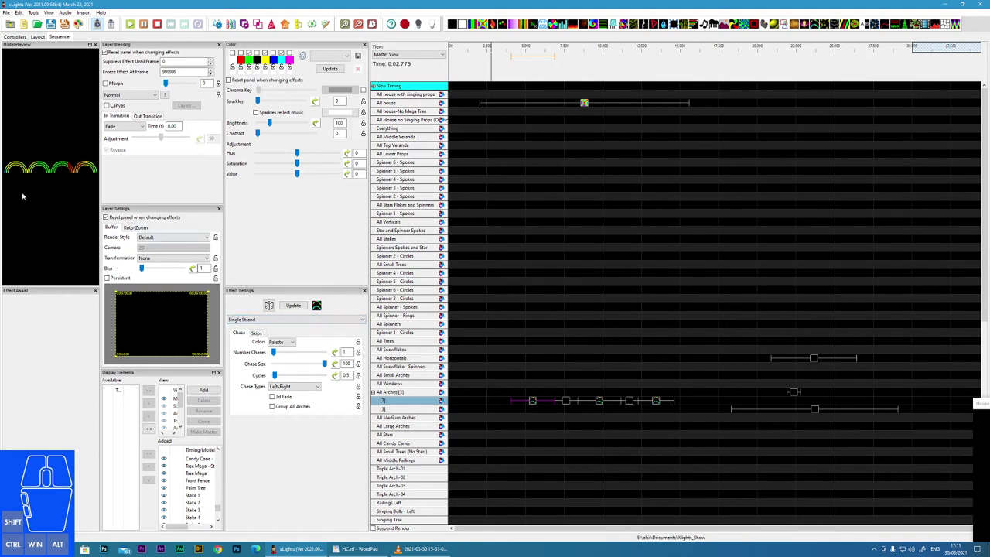
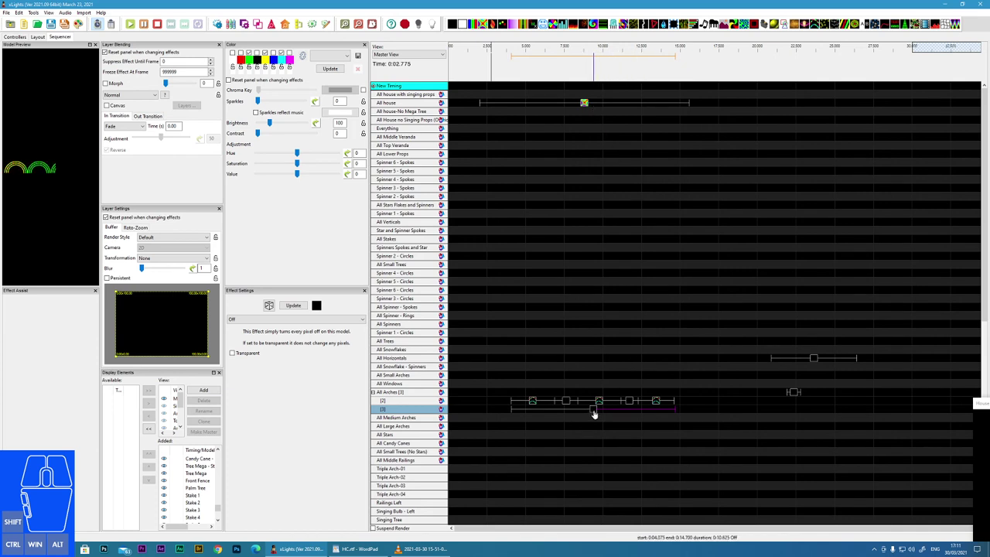
click(596, 413)
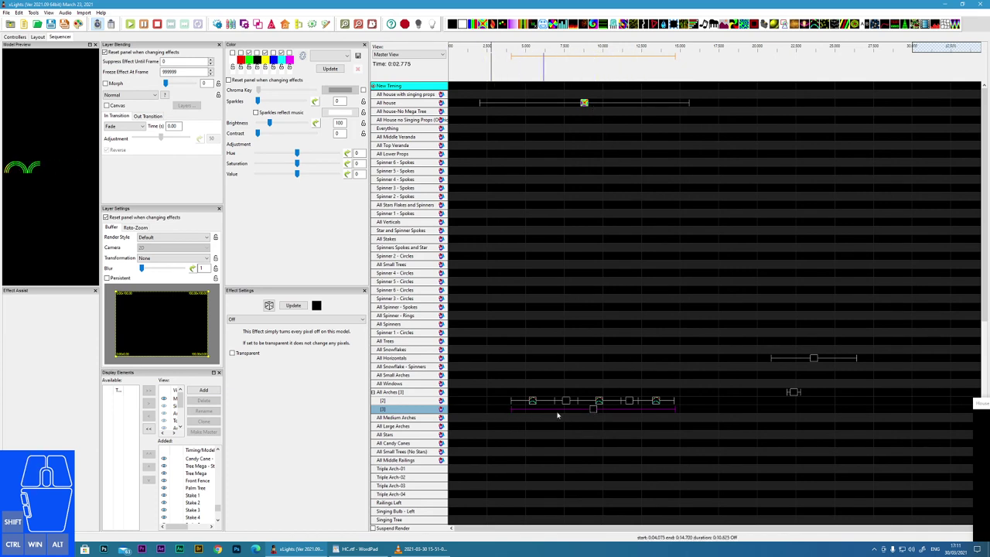
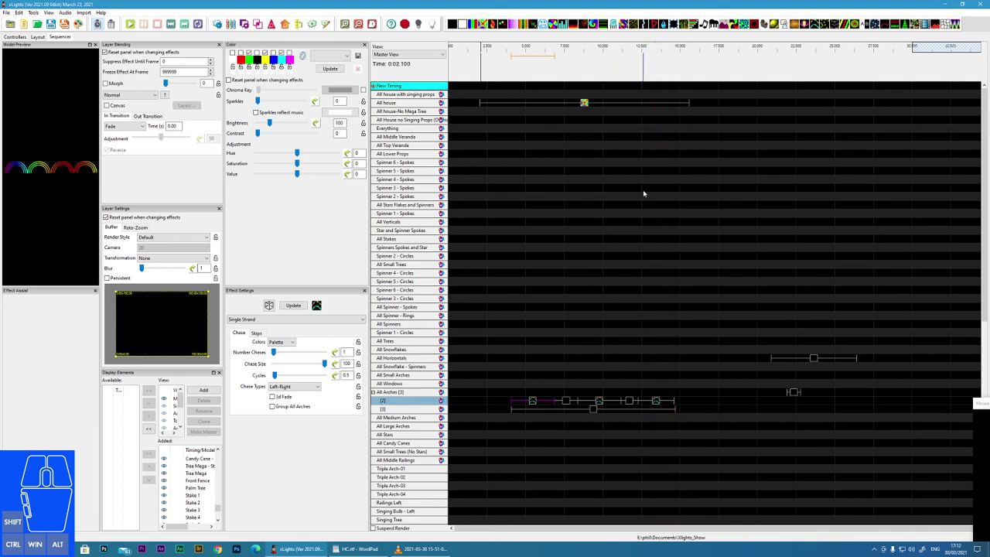
Step: Move the layer [3] Off effect past the chases and compare it against the short Off effects
drag(595, 414, 801, 428)
click(569, 402)
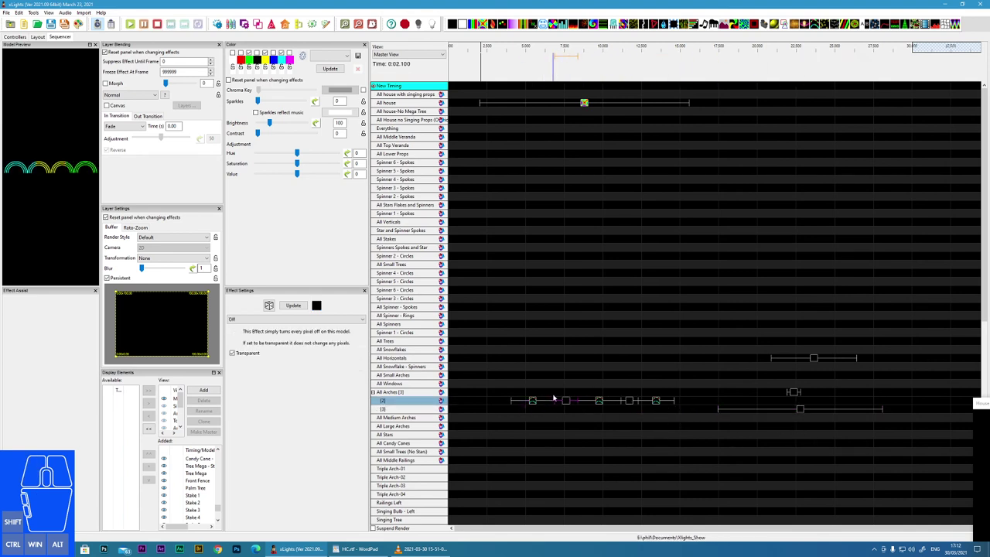
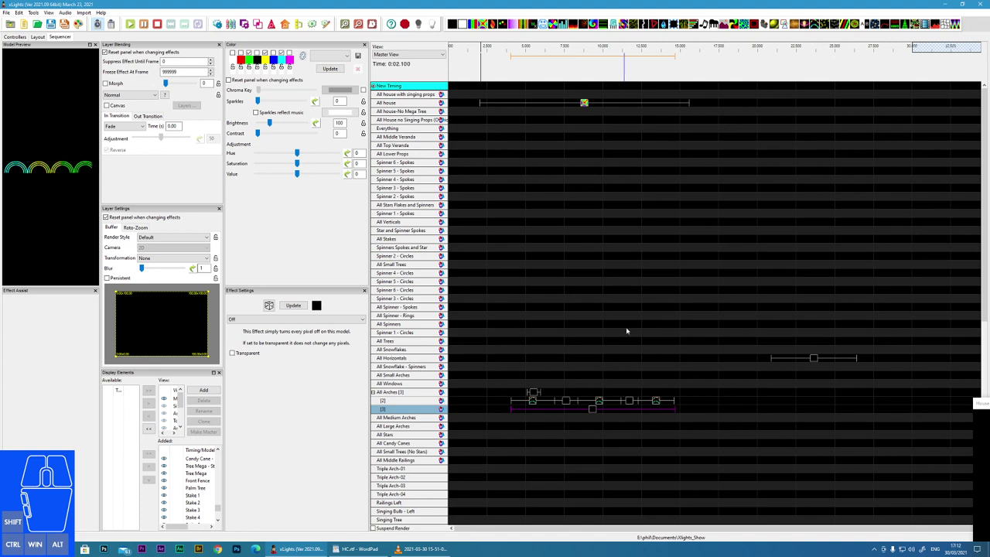
click(595, 412)
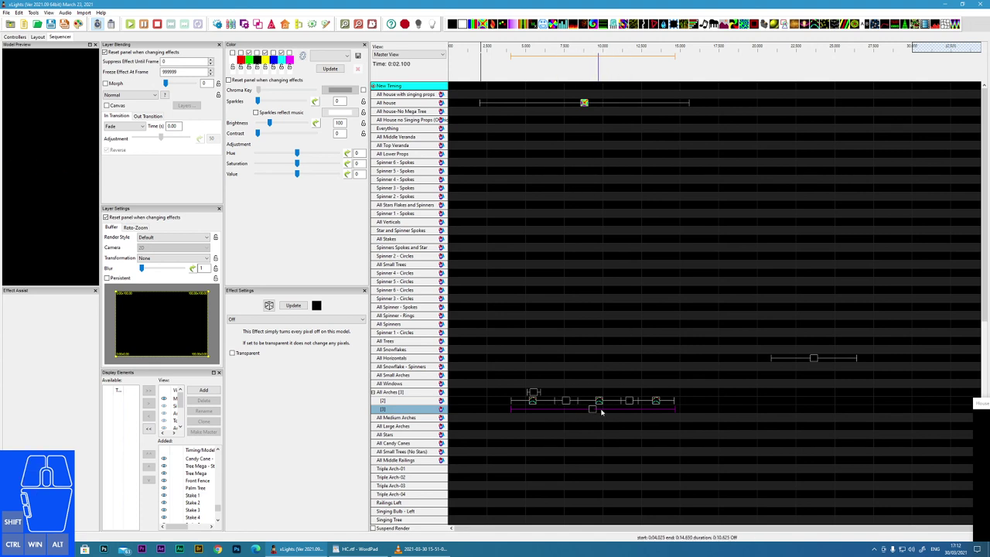
click(593, 414)
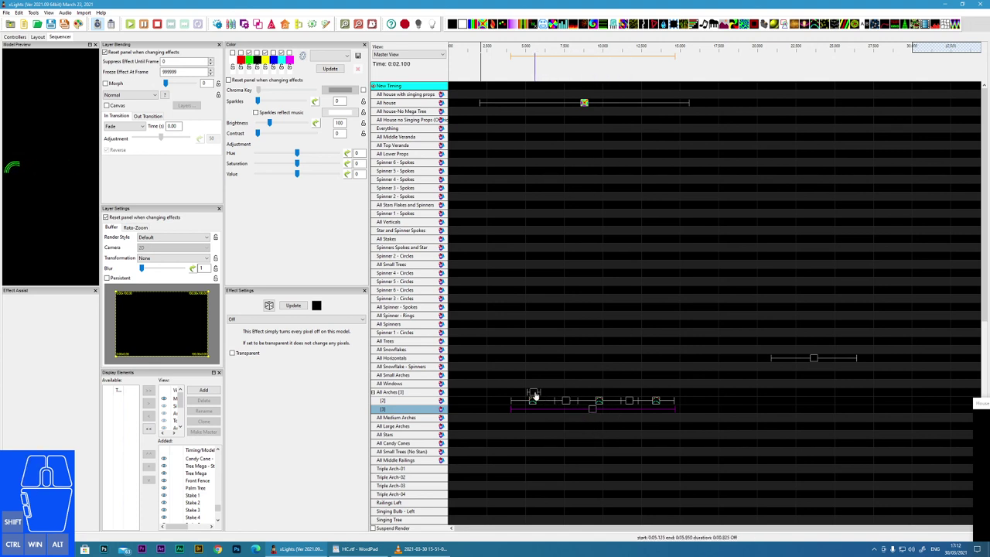
Step: Move the short All Arches Off effect to around 20 seconds and reselect the layer [3] Off effect
drag(535, 392, 756, 406)
click(594, 412)
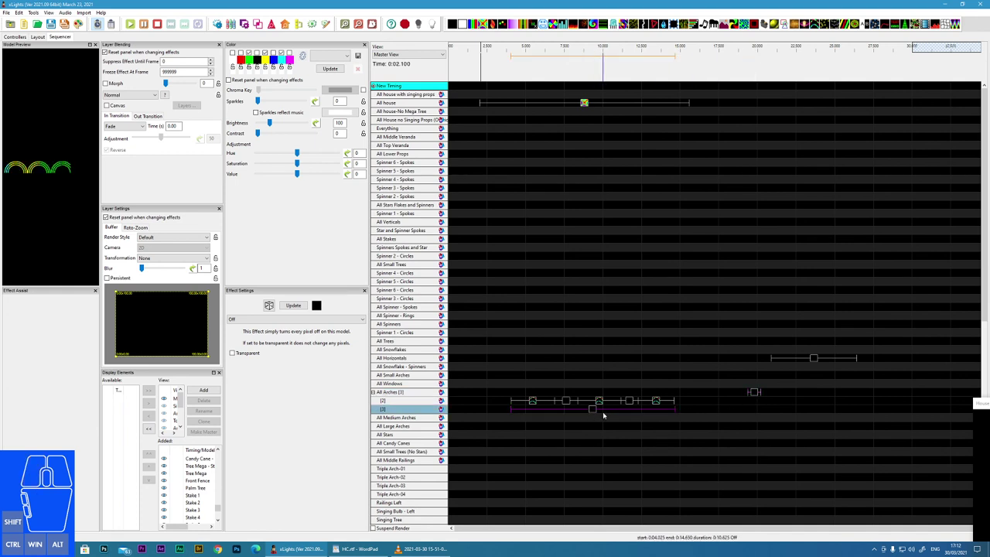